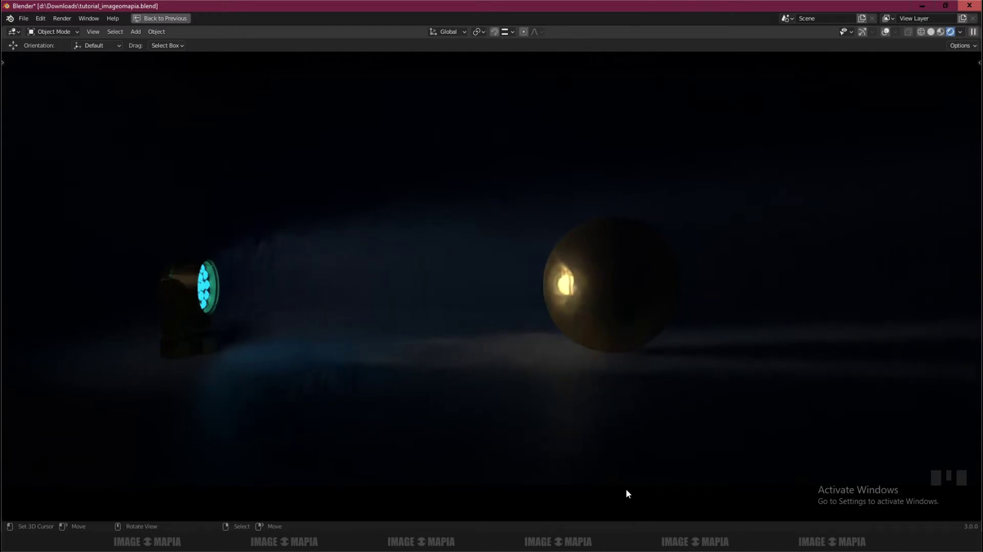
Orbit and zoom around the foggy lamp and gold sphere to inspect the hazy scene.
{"action": "left_click_drag", "start_coordinate": [573, 473], "coordinate": [609, 468]}
{"action": "left_click_drag", "start_coordinate": [609, 467], "coordinate": [601, 470]}
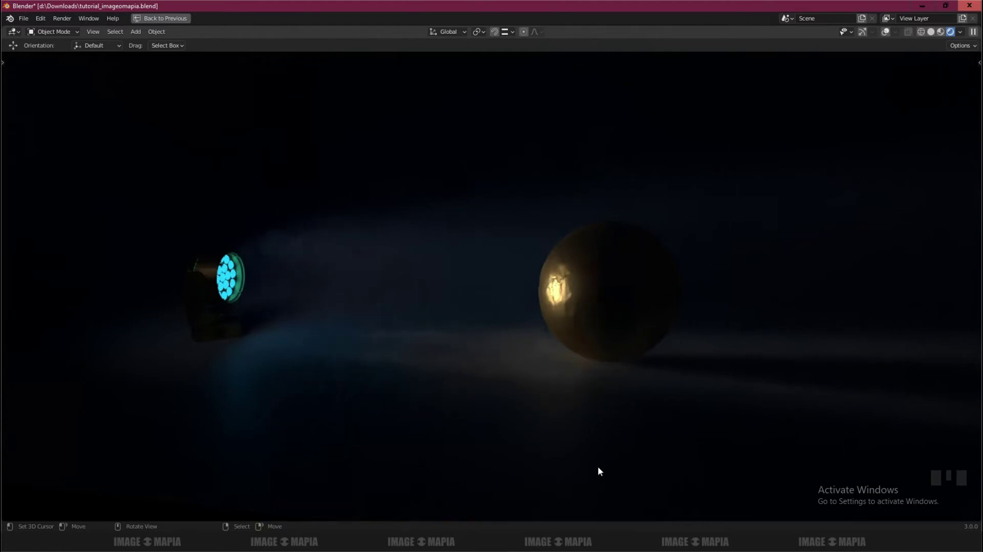
{"action": "scroll", "scroll_direction": "down", "scroll_amount": 3}
{"action": "left_click_drag", "start_coordinate": [571, 441], "coordinate": [605, 437]}
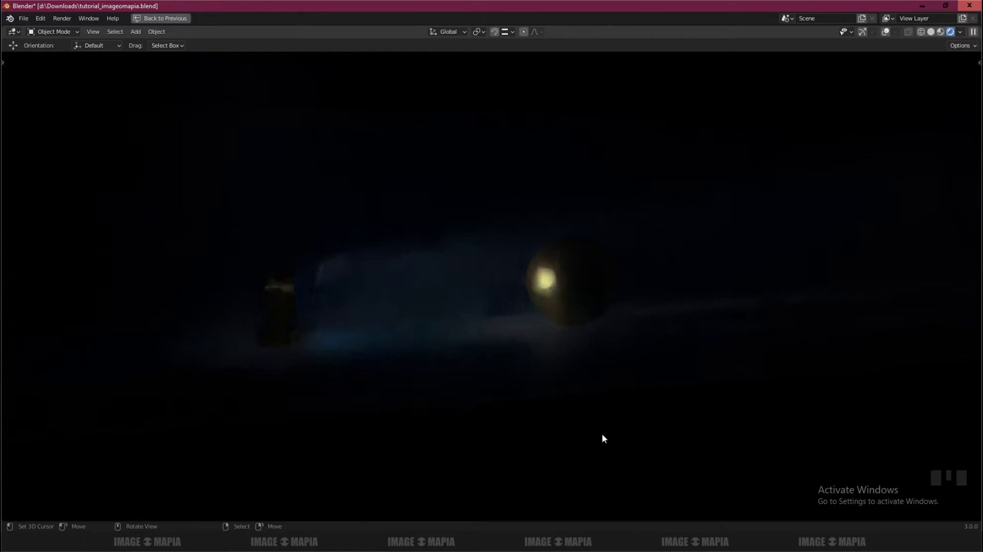
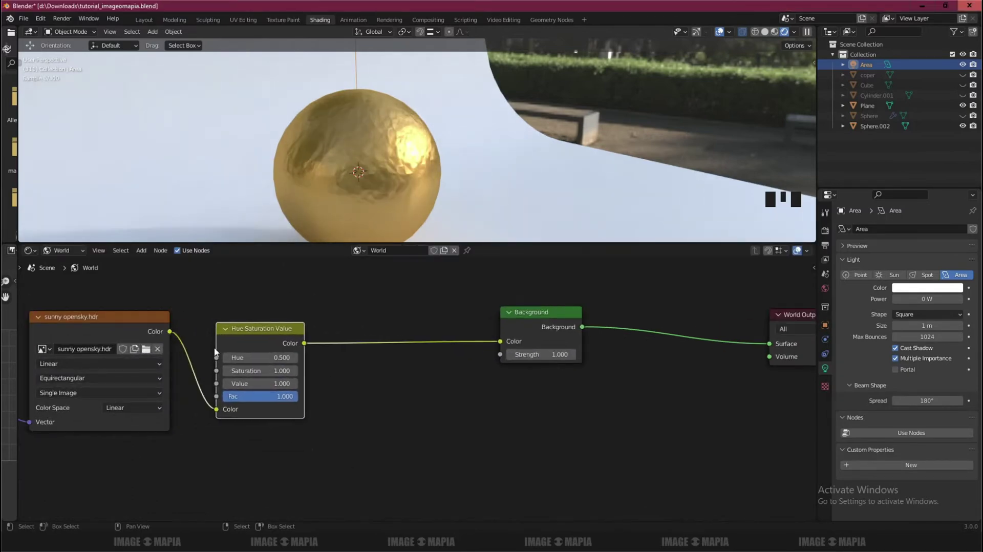
Insert the MixRGB between Hue Saturation and Background, set it to Color blending with Fac 1.
{"action": "scroll", "scroll_direction": "up", "scroll_amount": 3}
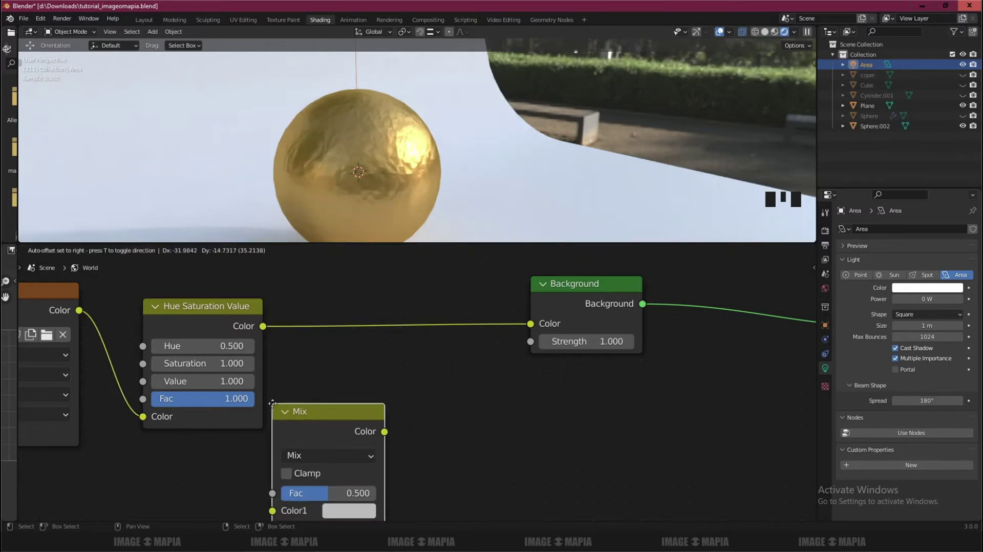
{"action": "left_click_drag", "start_coordinate": [364, 338], "coordinate": [385, 237]}
{"action": "scroll", "scroll_direction": "up", "scroll_amount": 3}
{"action": "middle_click", "coordinate": [394, 379]}
{"action": "left_click", "coordinate": [391, 437]}
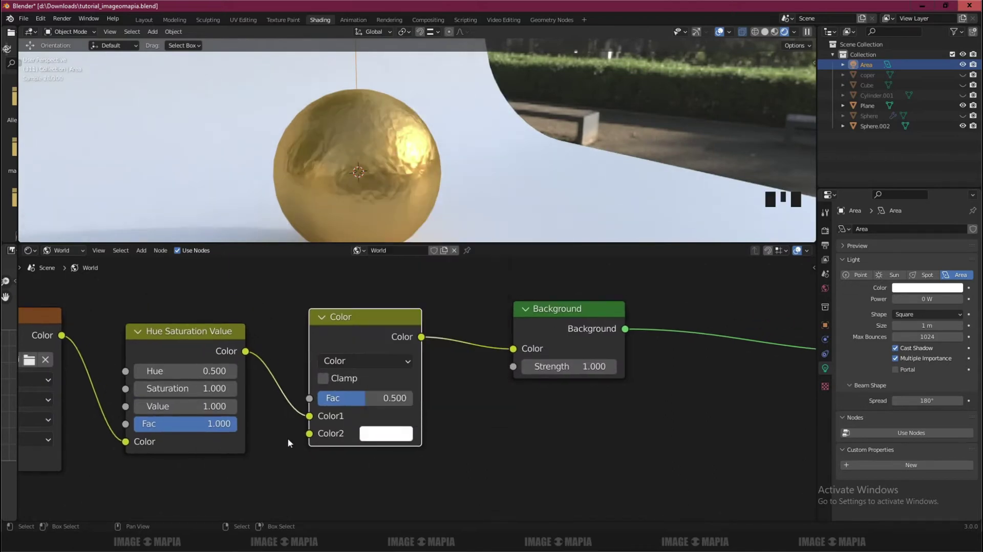
{"action": "left_click_drag", "start_coordinate": [369, 399], "coordinate": [332, 381]}
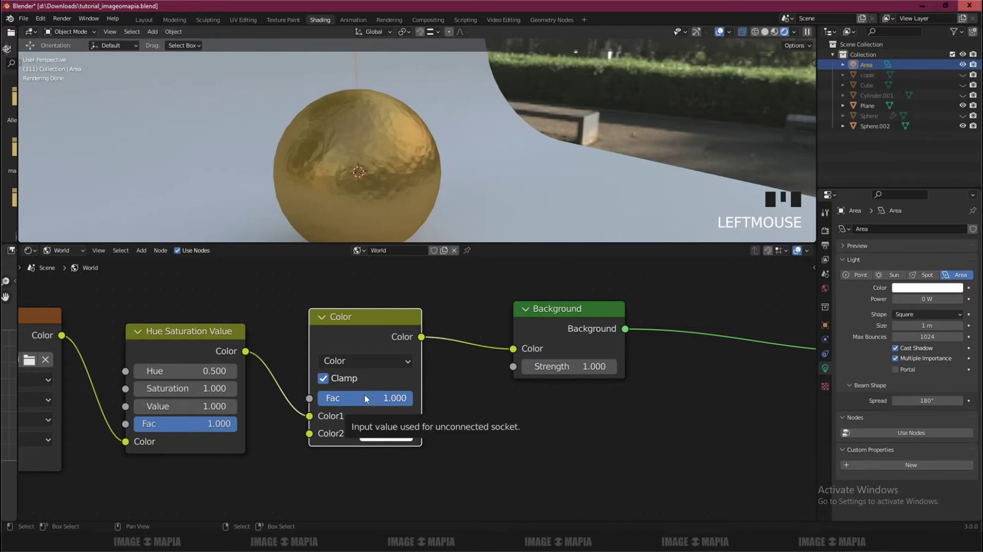
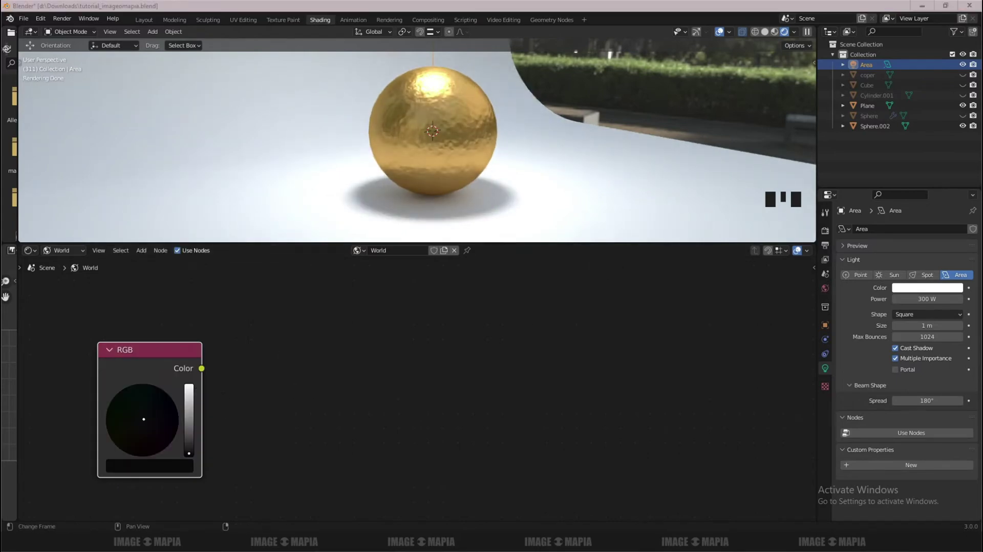
Duplicate the Background node below the original and link the RGB colour into it.
{"action": "left_click_drag", "start_coordinate": [518, 273], "coordinate": [529, 273]}
{"action": "right_click", "coordinate": [529, 273]}
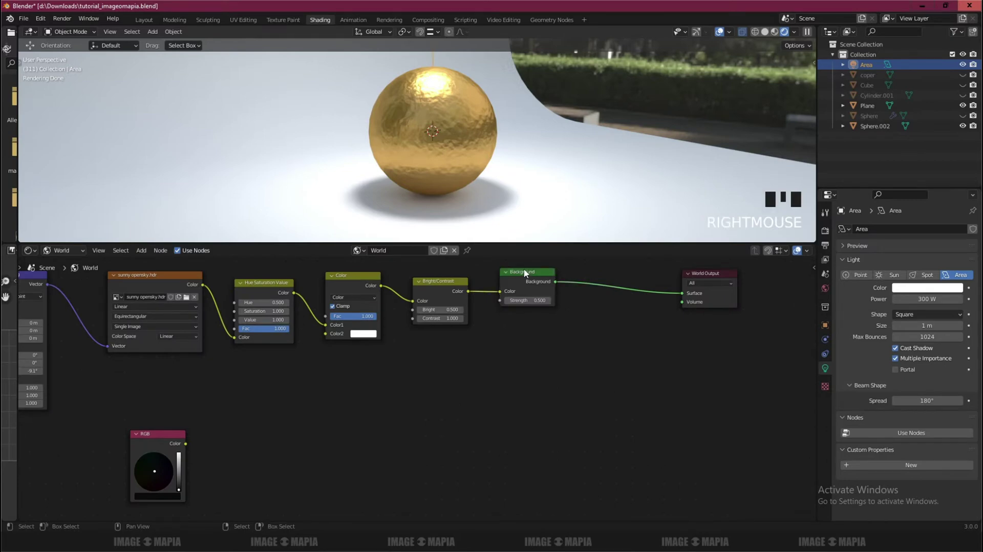
{"action": "key", "text": "shift+d"}
{"action": "right_click", "coordinate": [529, 274]}
{"action": "key", "text": "shift+d"}
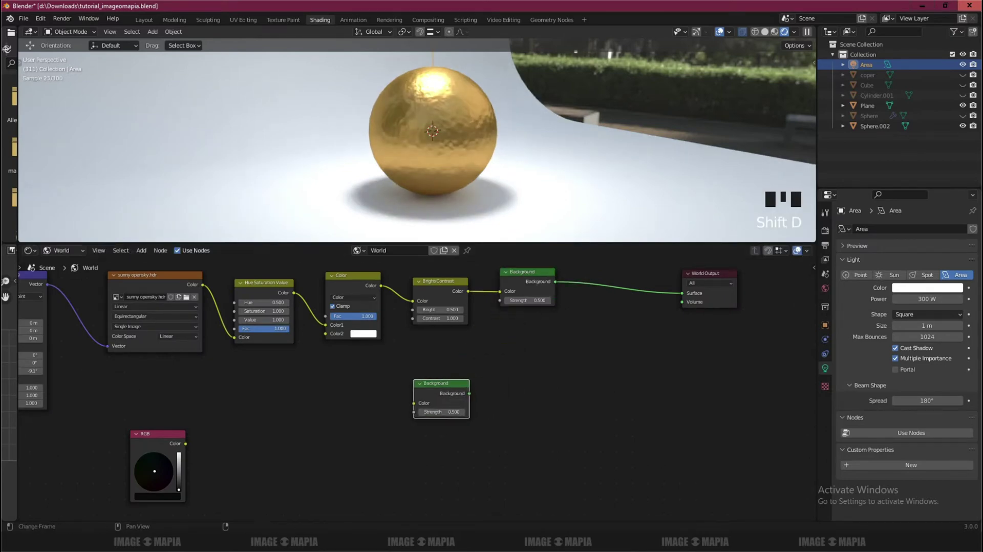
{"action": "left_click", "coordinate": [417, 406]}
Add a Mix Shader after the backgrounds and edit the second Background's strength to 10.
{"action": "key", "text": "m"}
{"action": "key", "text": "x"}
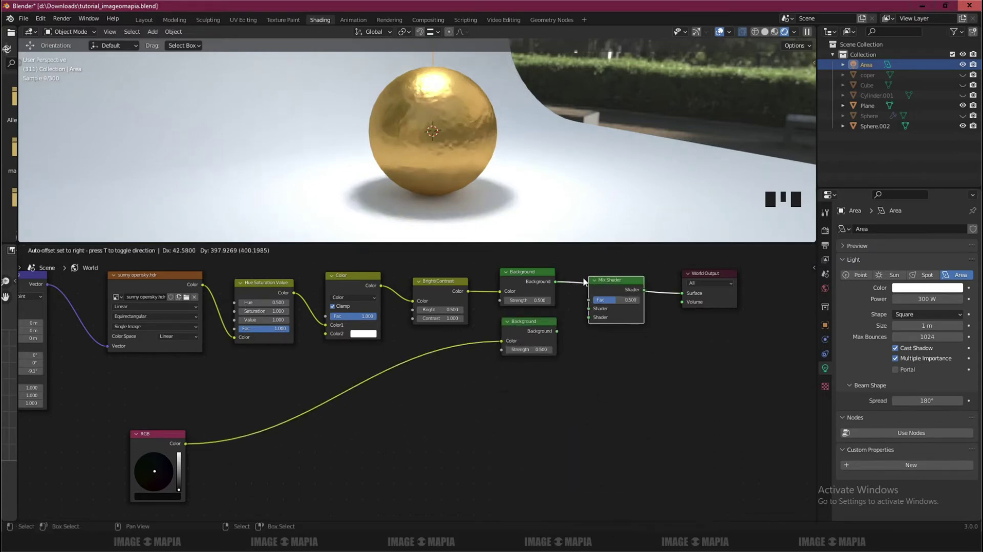
{"action": "scroll", "scroll_direction": "up", "scroll_amount": 3}
{"action": "left_click", "coordinate": [630, 300]}
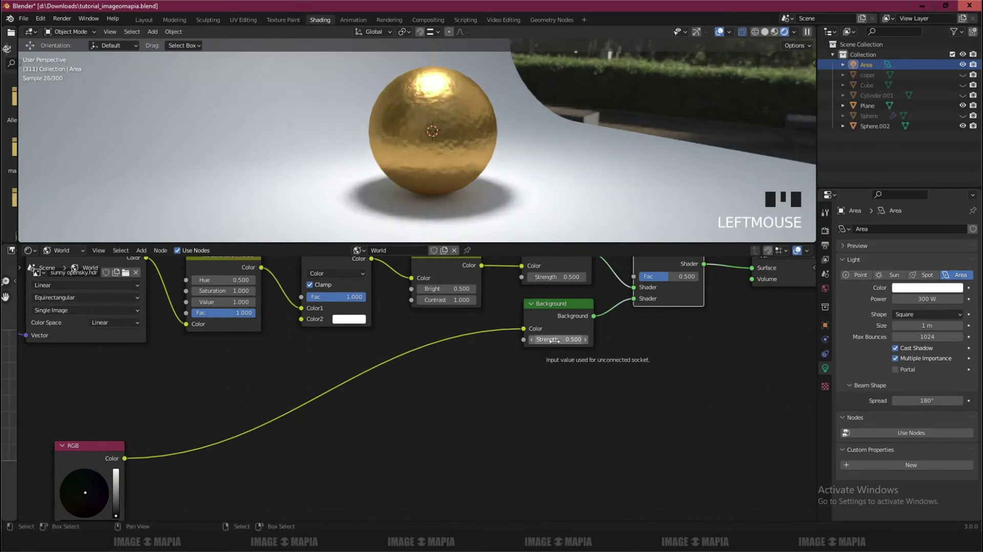
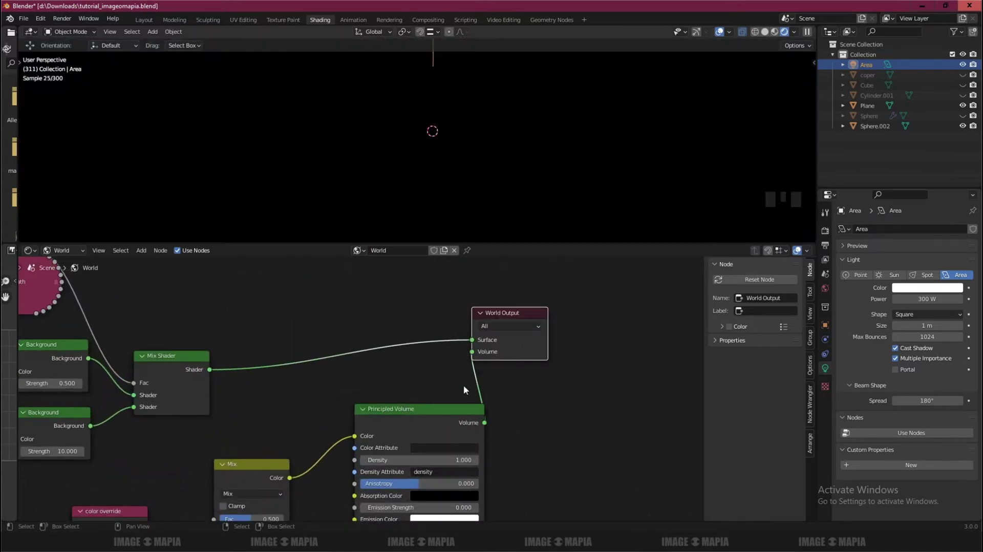
Turn the Principled Volume density down to a thin near-zero haze.
{"action": "left_click_drag", "start_coordinate": [449, 414], "coordinate": [437, 378]}
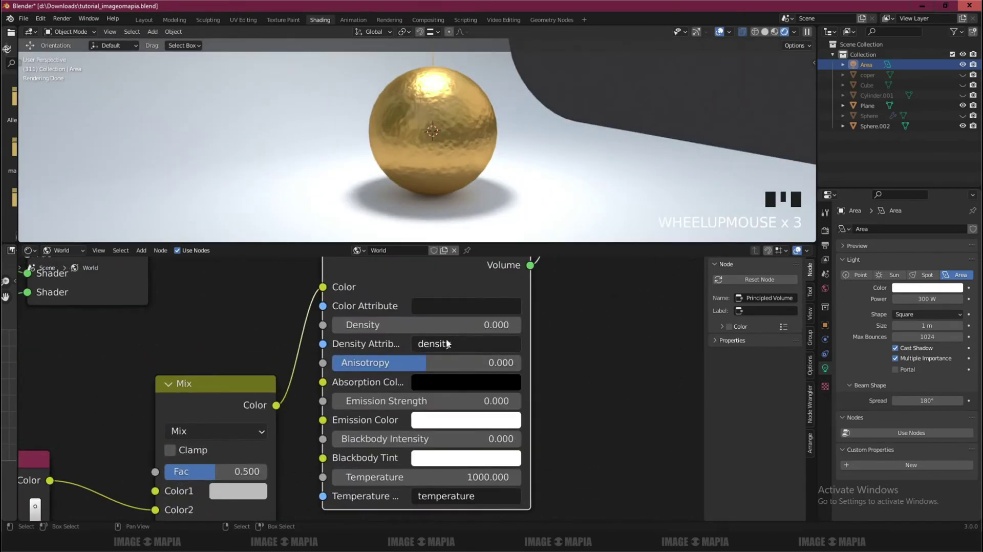
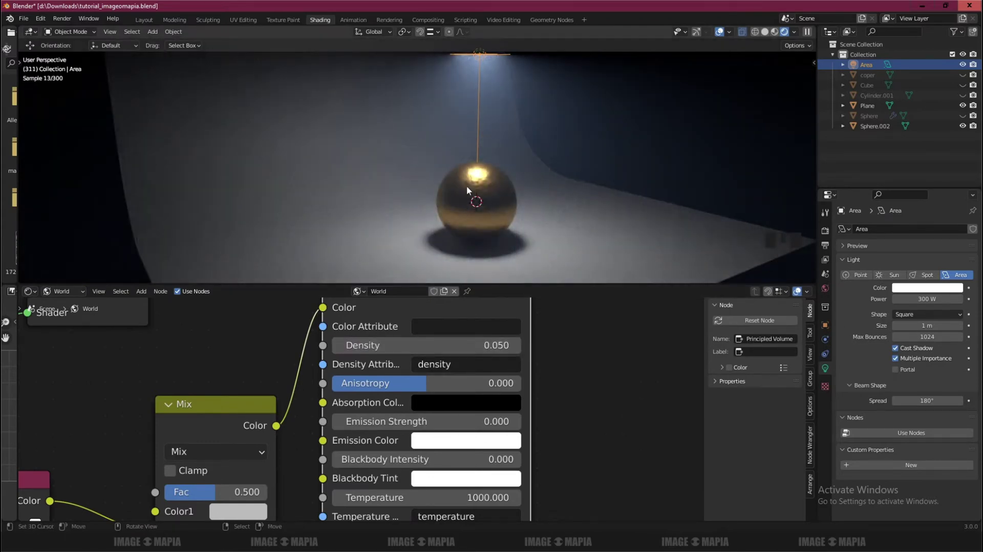
Select the spotlight above the sphere and let the thicker 0.050-density fog render.
{"action": "left_click", "coordinate": [933, 274]}
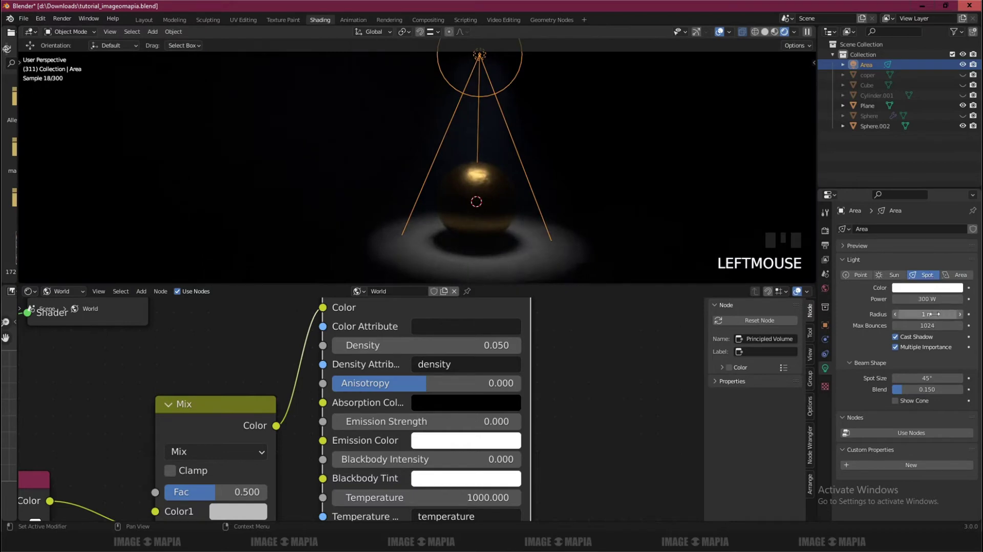
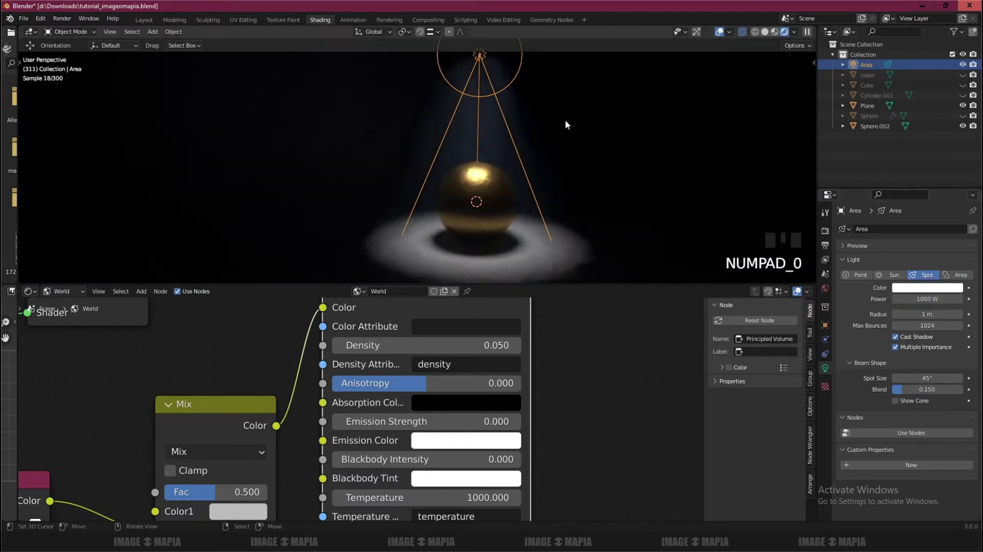
{"action": "key", "text": "s"}
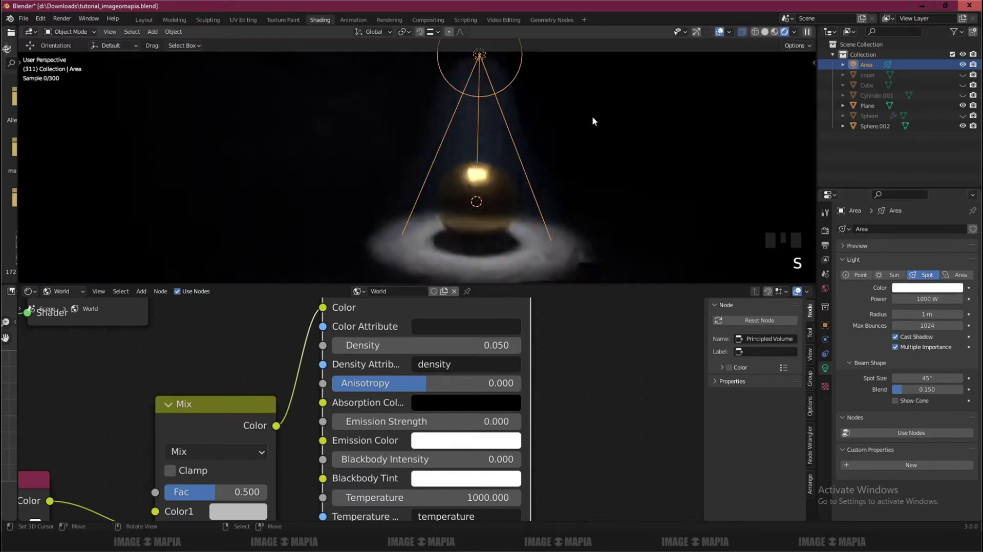
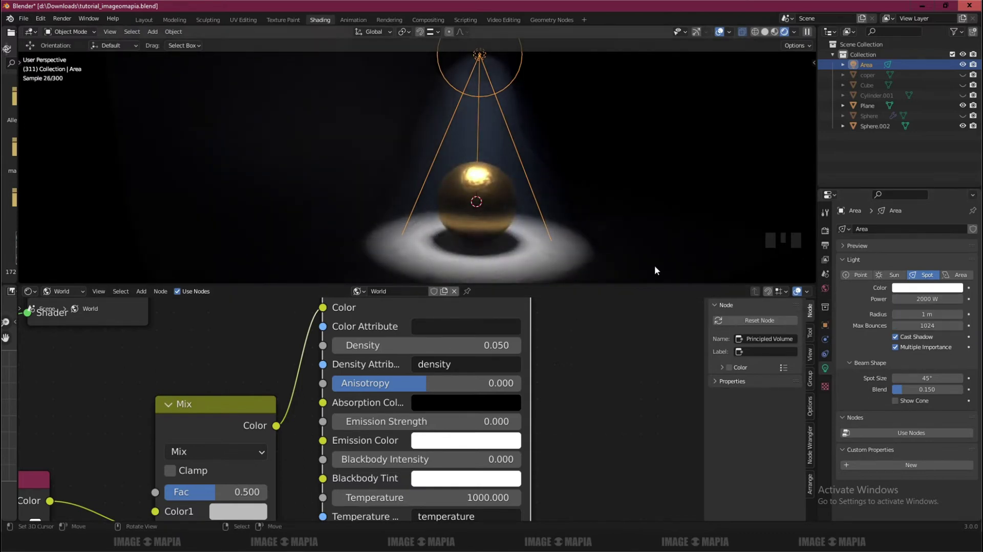
{"action": "key", "text": "a"}
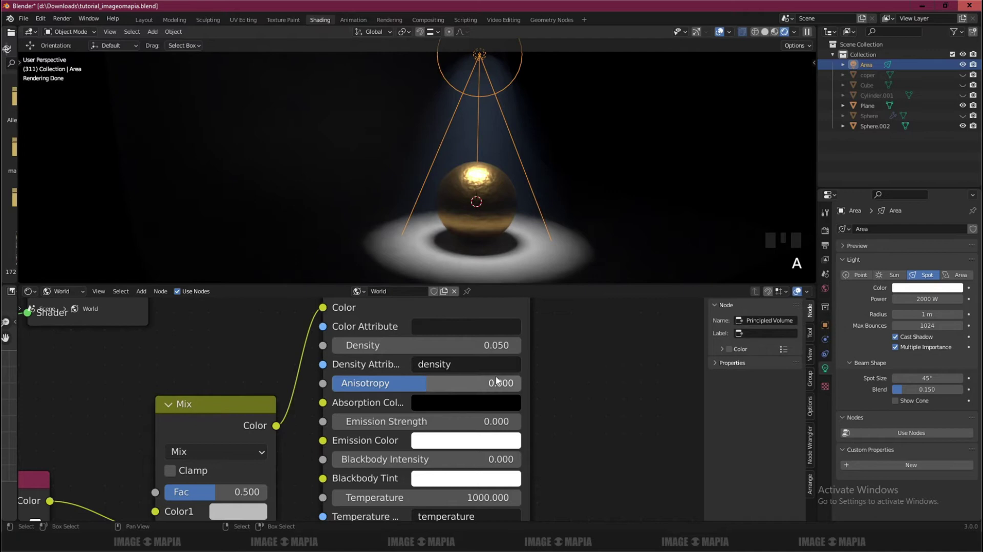
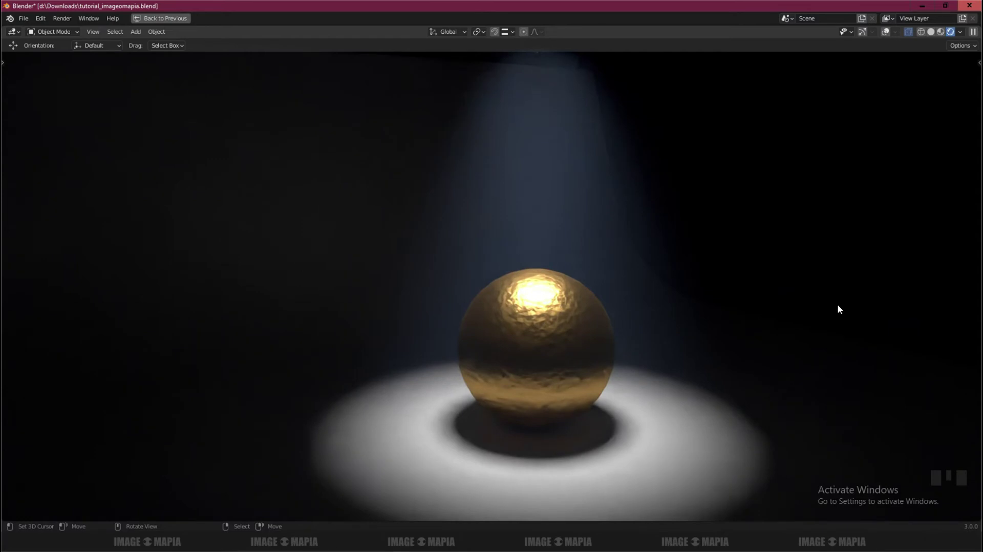
Return from full-screen, reopen the foggy cyan-lamp scene maximised and orbit around the sphere.
{"action": "scroll", "scroll_direction": "down", "scroll_amount": 3}
{"action": "key", "text": "ctrl+Up"}
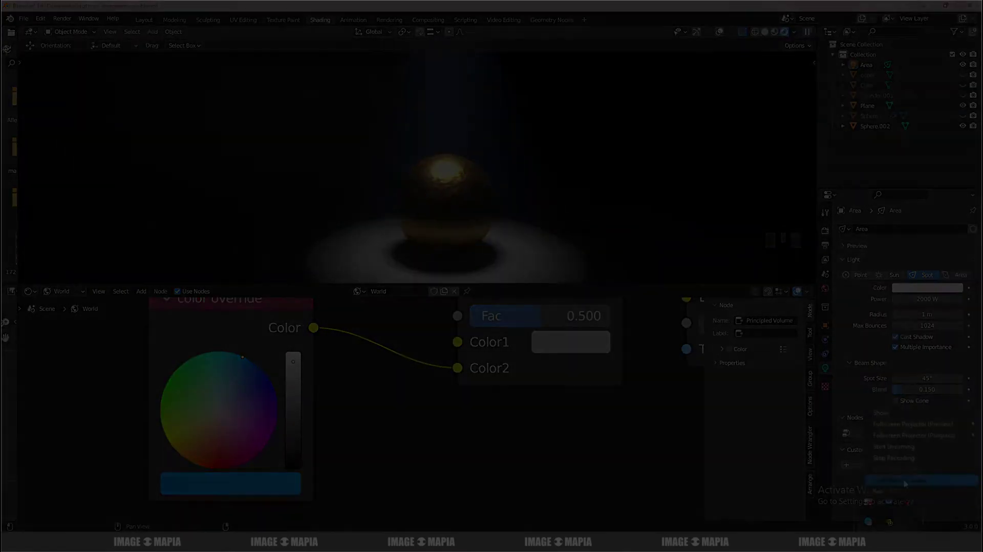
{"action": "key", "text": "shift+z"}
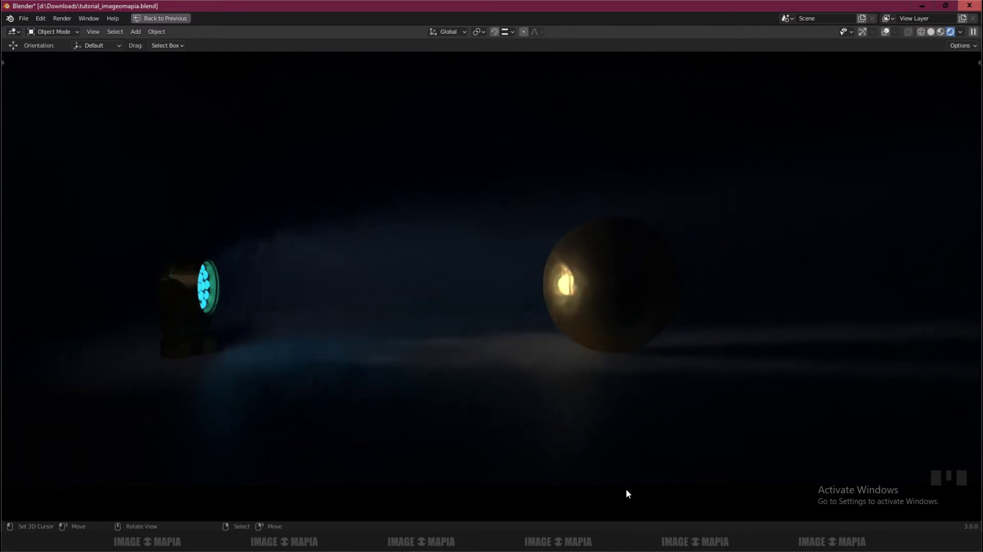
{"action": "left_click_drag", "start_coordinate": [573, 472], "coordinate": [609, 468]}
{"action": "left_click_drag", "start_coordinate": [609, 468], "coordinate": [601, 470]}
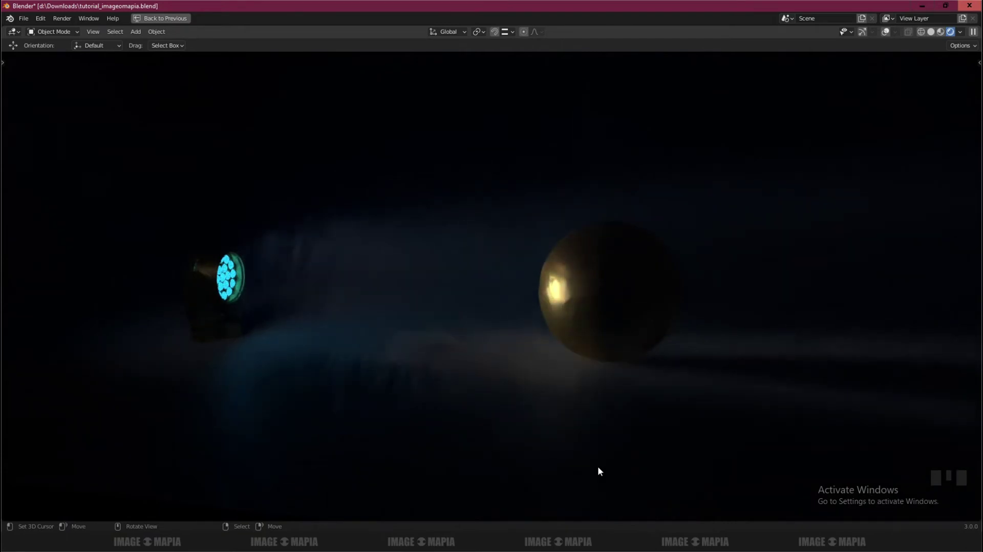